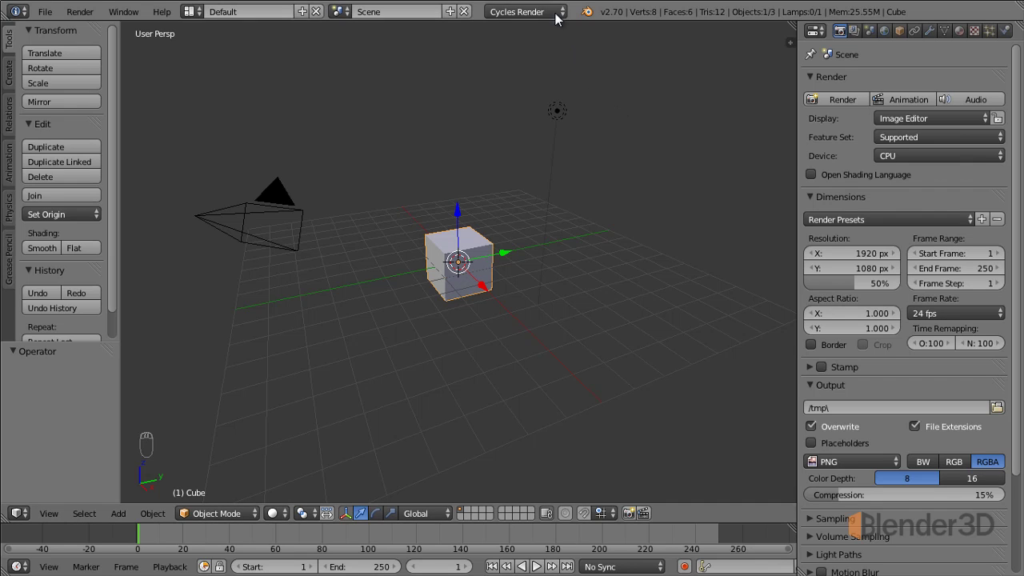
# Step: Try Blender Render from the engine list, then switch the scene to Cycles Render
pyautogui.click(560, 20)
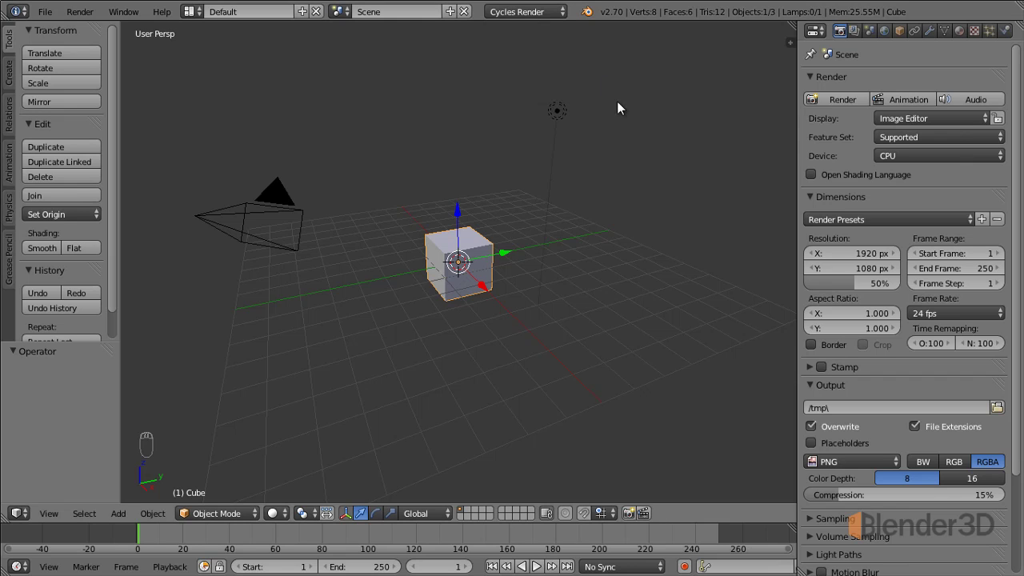
pyautogui.click(567, 19)
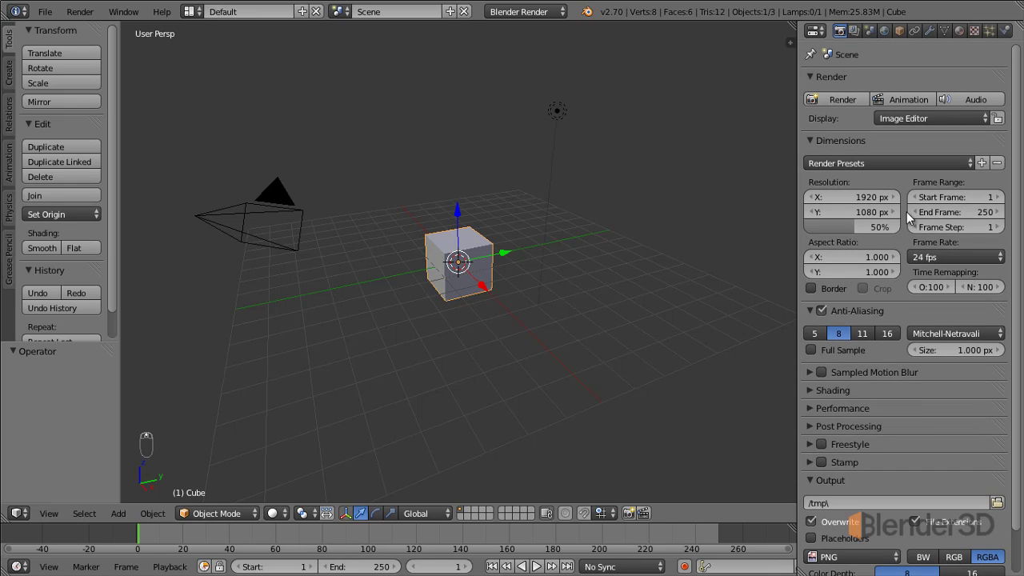
pyautogui.click(556, 14)
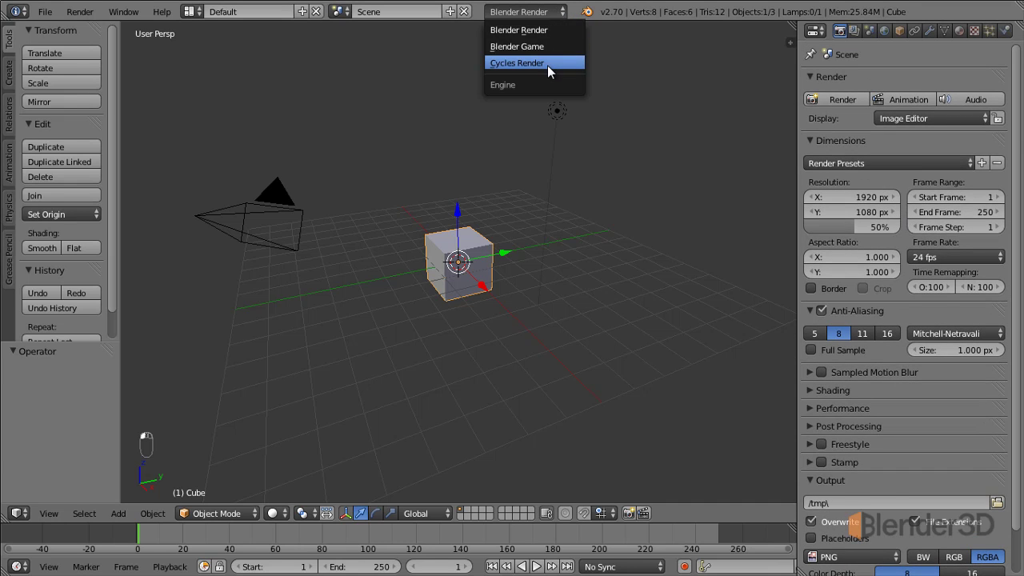
pyautogui.click(553, 69)
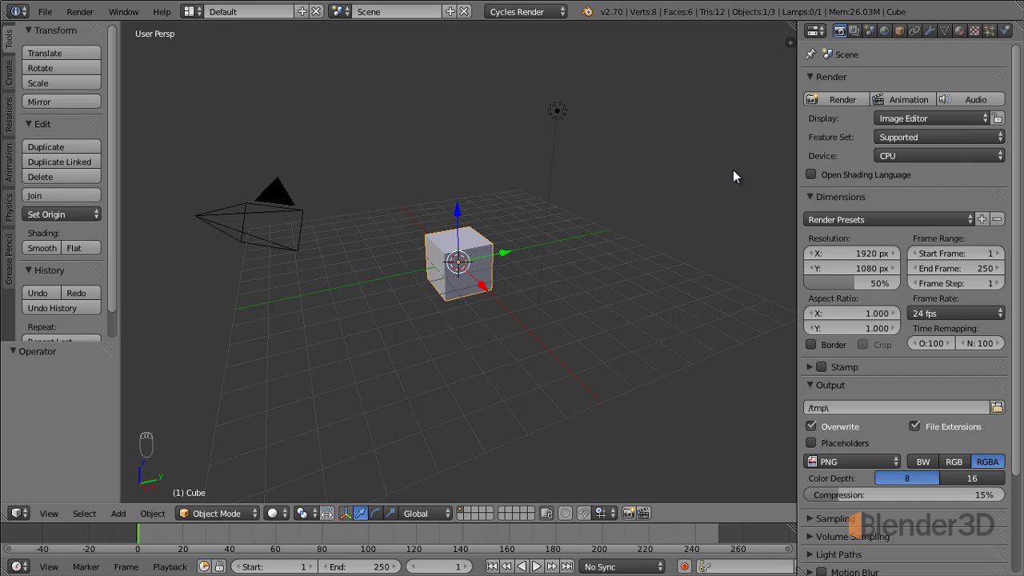
# Step: Return the engine to Blender Render and bring up User Preferences for the Render add-ons
pyautogui.click(558, 20)
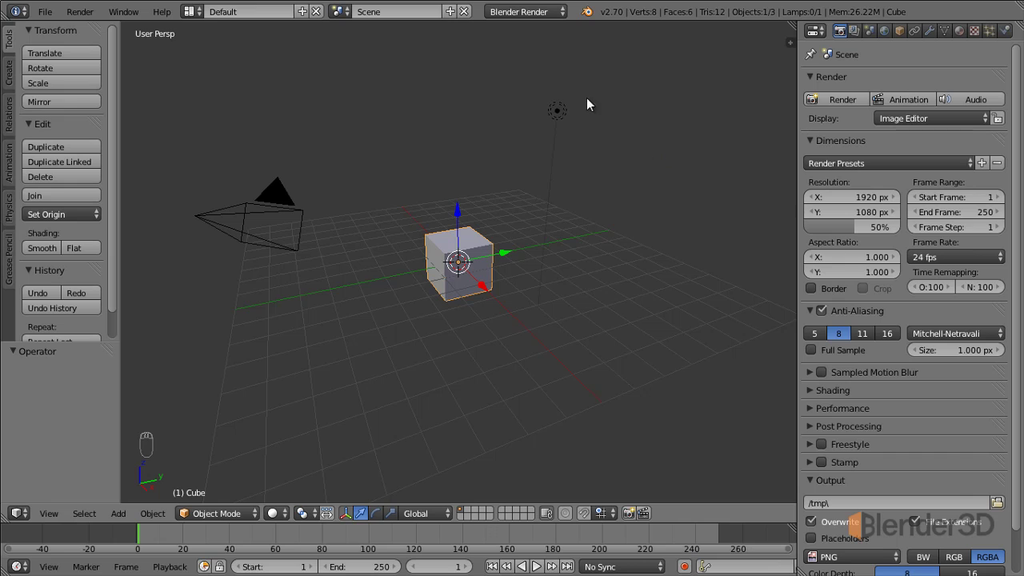
pyautogui.click(560, 19)
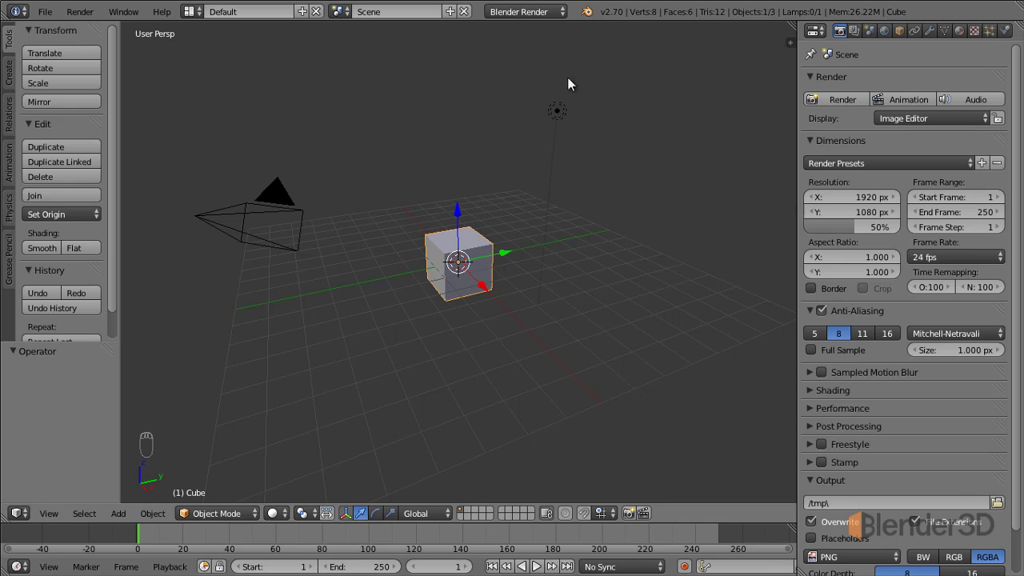
pyautogui.click(548, 19)
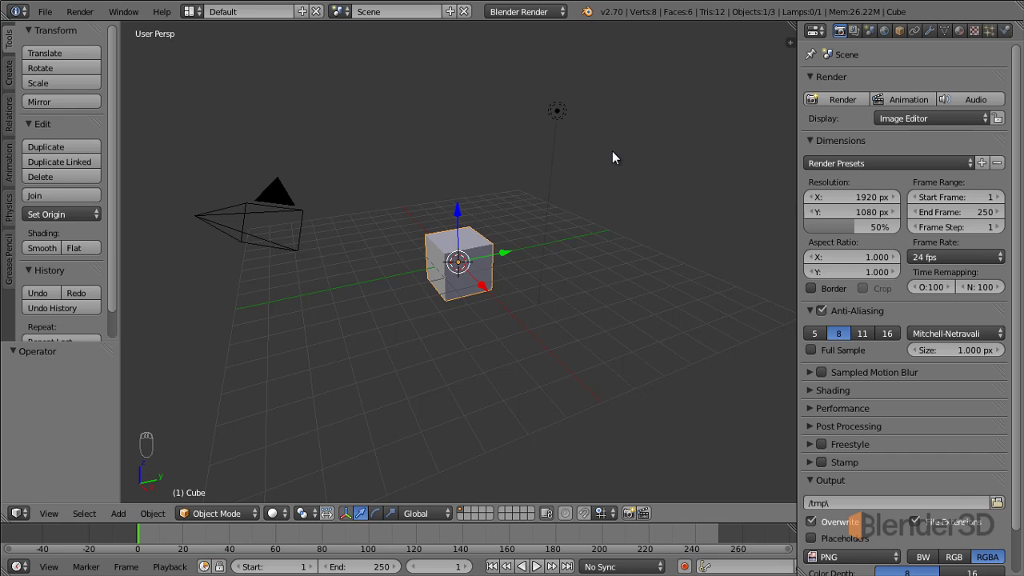
pyautogui.click(530, 21)
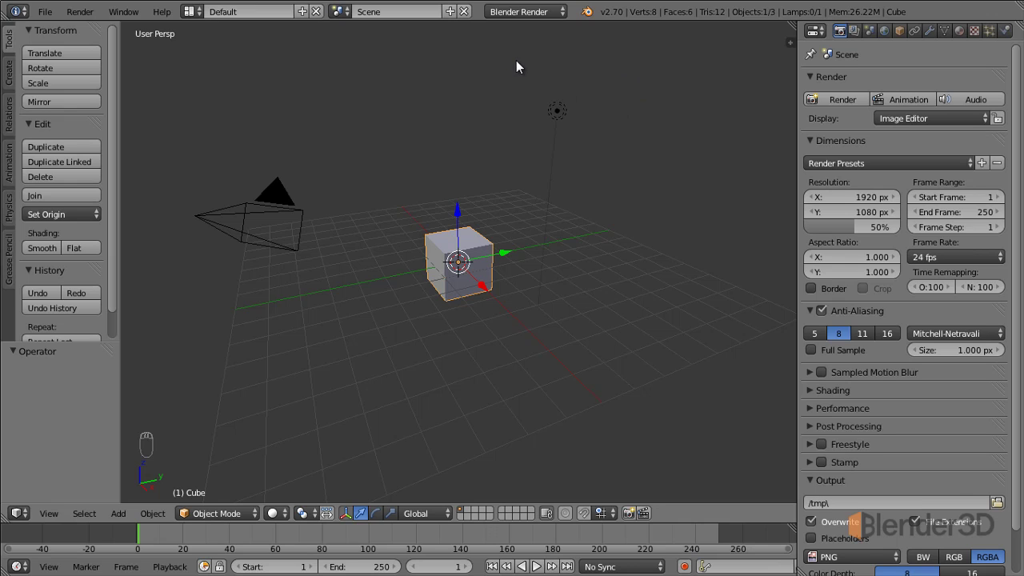
pyautogui.click(545, 17)
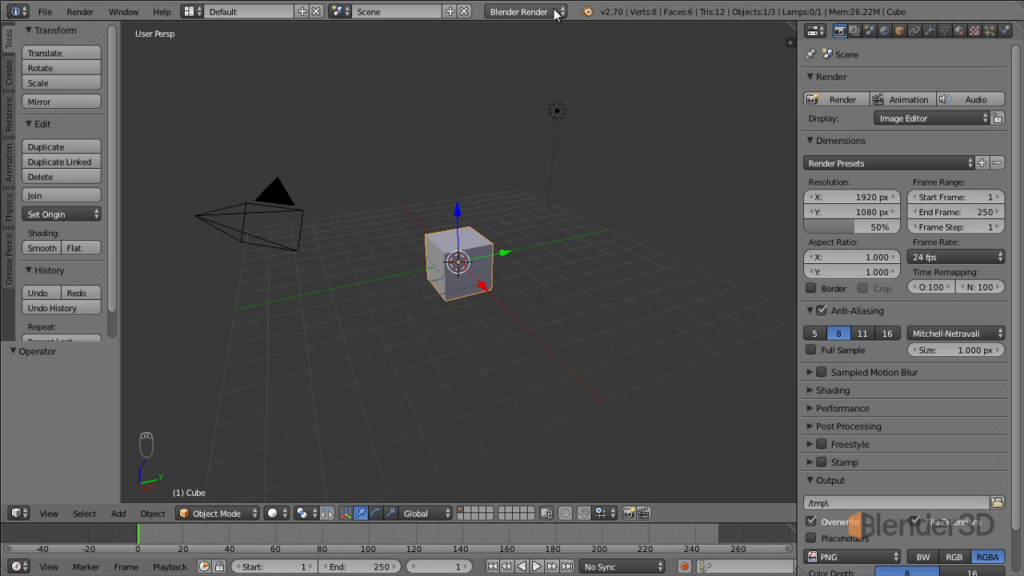
pyautogui.click(555, 16)
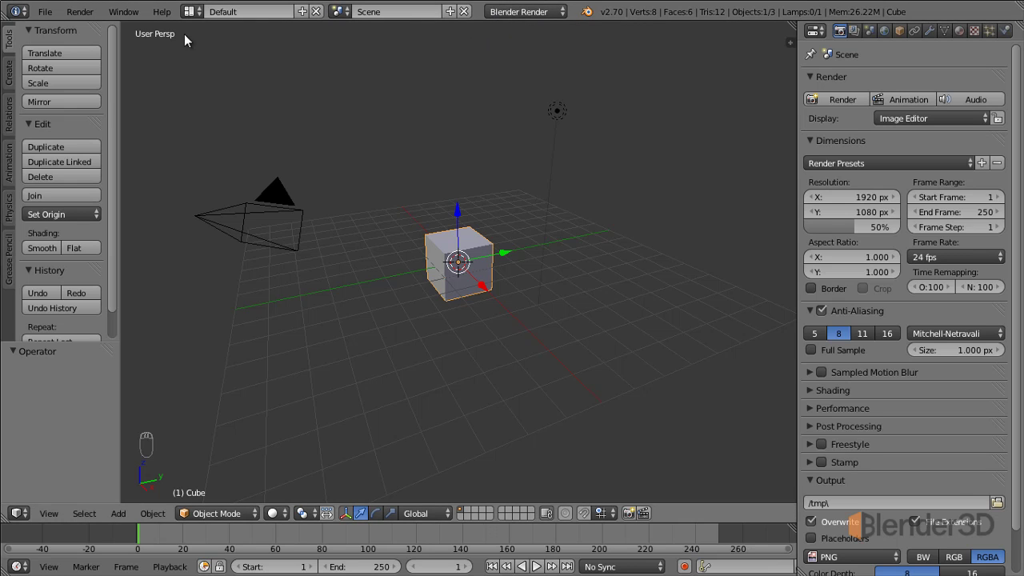
# Step: Close the User Preferences window showing the Cycles add-on, returning to the cube scene
pyautogui.click(50, 16)
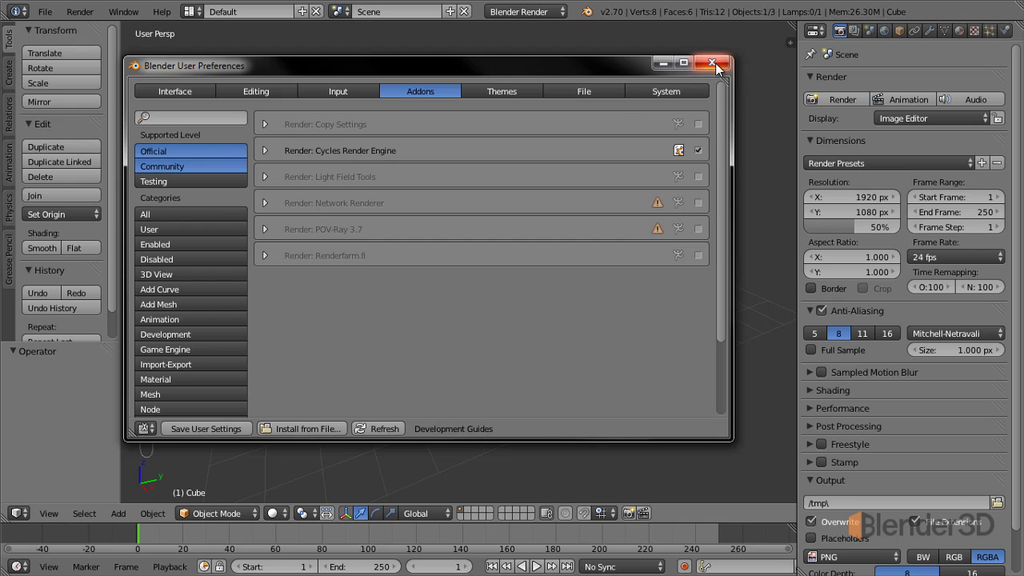
pyautogui.click(559, 20)
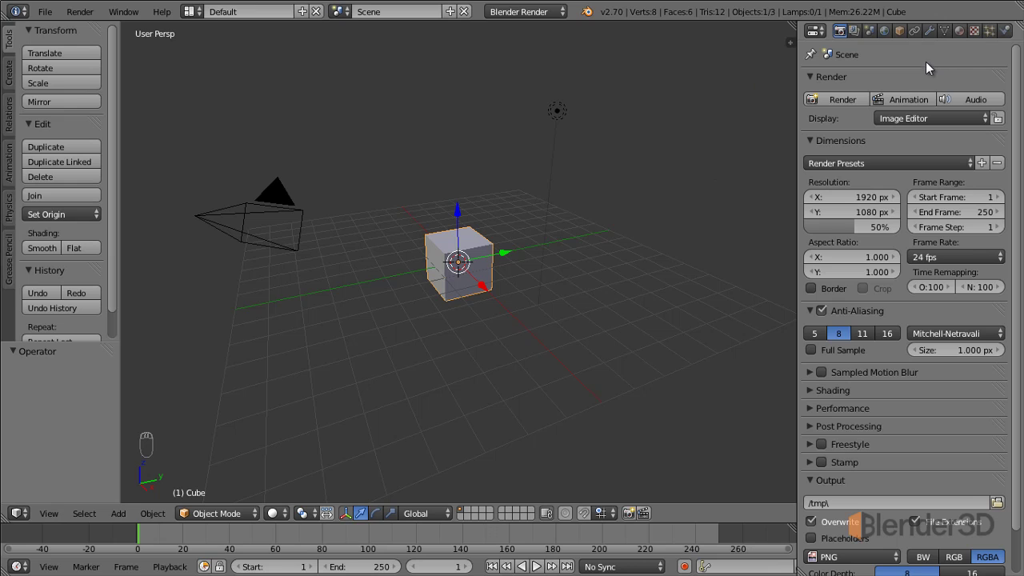
# Step: View the cube's Cycles Diffuse BSDF material as nodes, then return to the 3D viewport
pyautogui.click(554, 17)
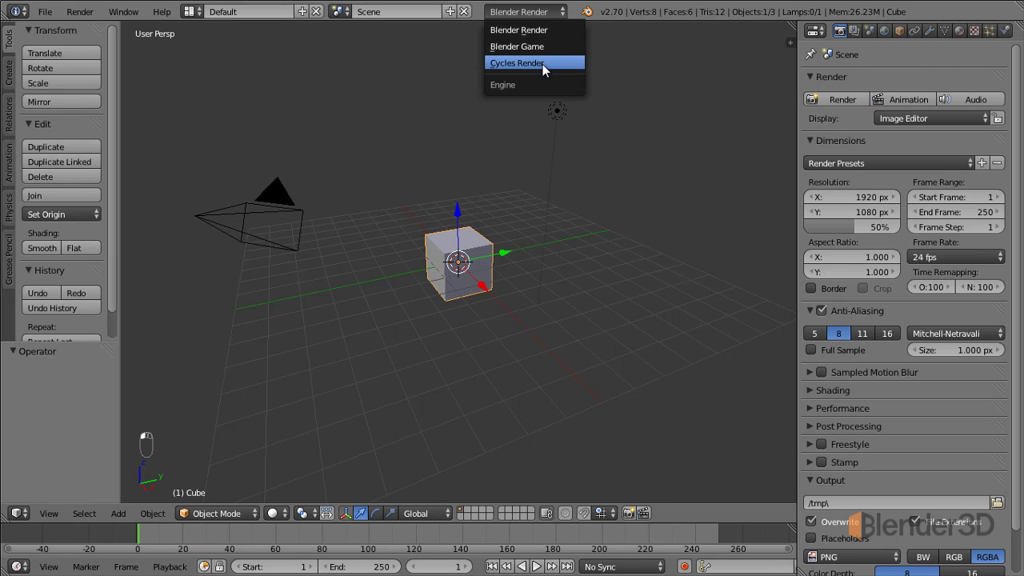
pyautogui.click(967, 37)
pyautogui.moveTo(846, 174); pyautogui.dragTo(967, 323)
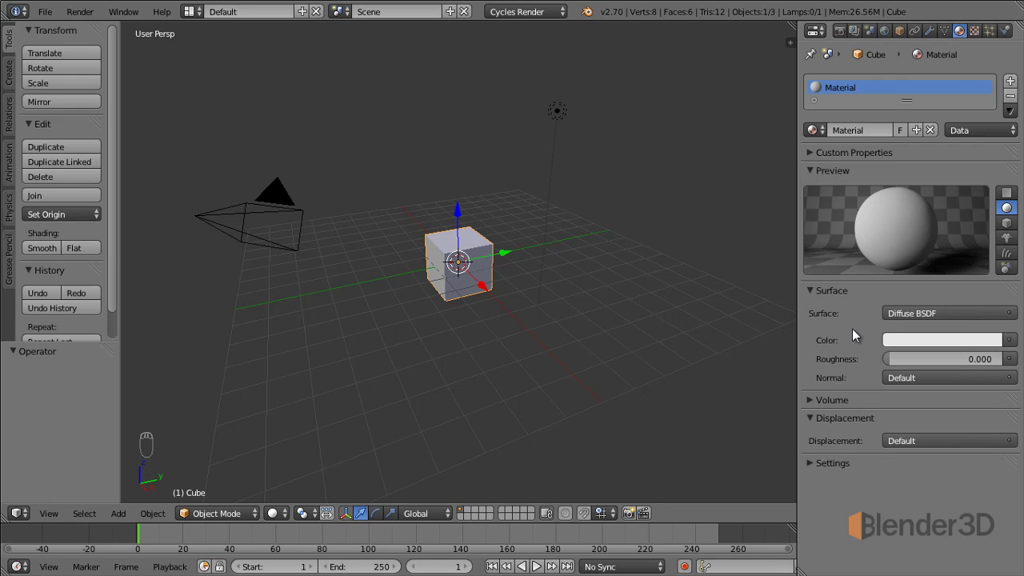
pyautogui.click(29, 517)
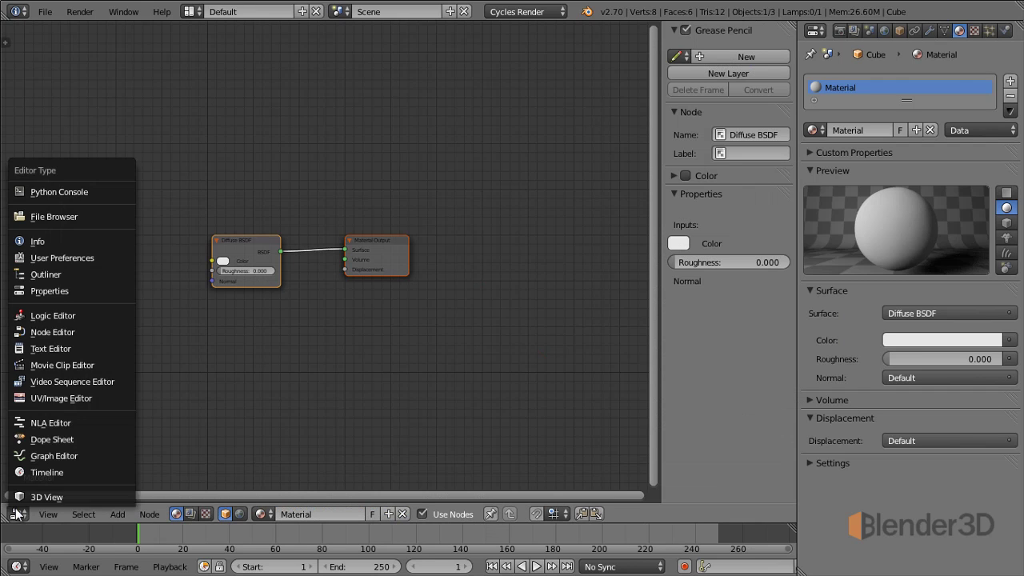
pyautogui.moveTo(27, 501); pyautogui.dragTo(543, 36)
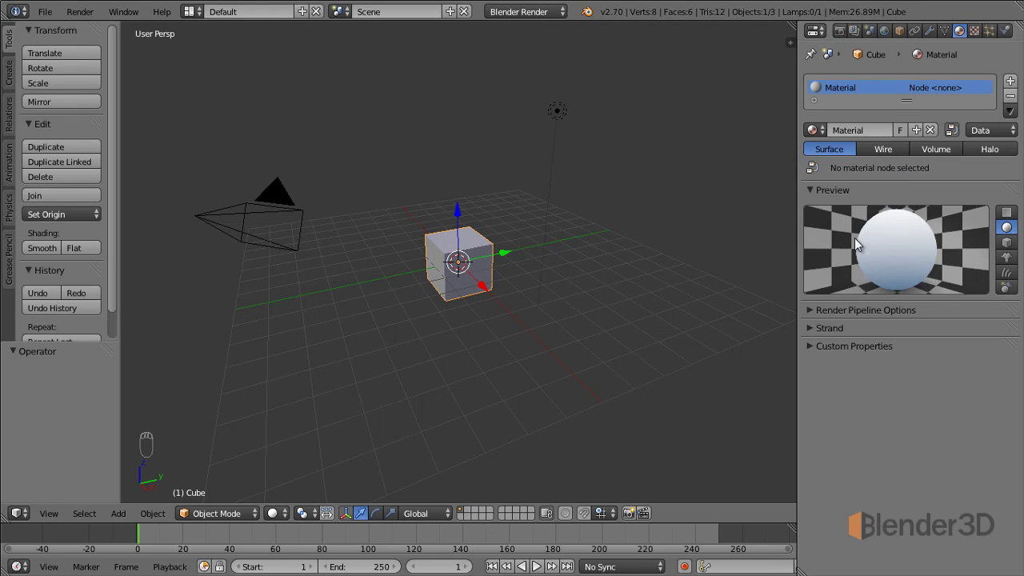
# Step: Disable Use Nodes on the cube's material so Diffuse, Specular and Shading settings appear
pyautogui.click(957, 137)
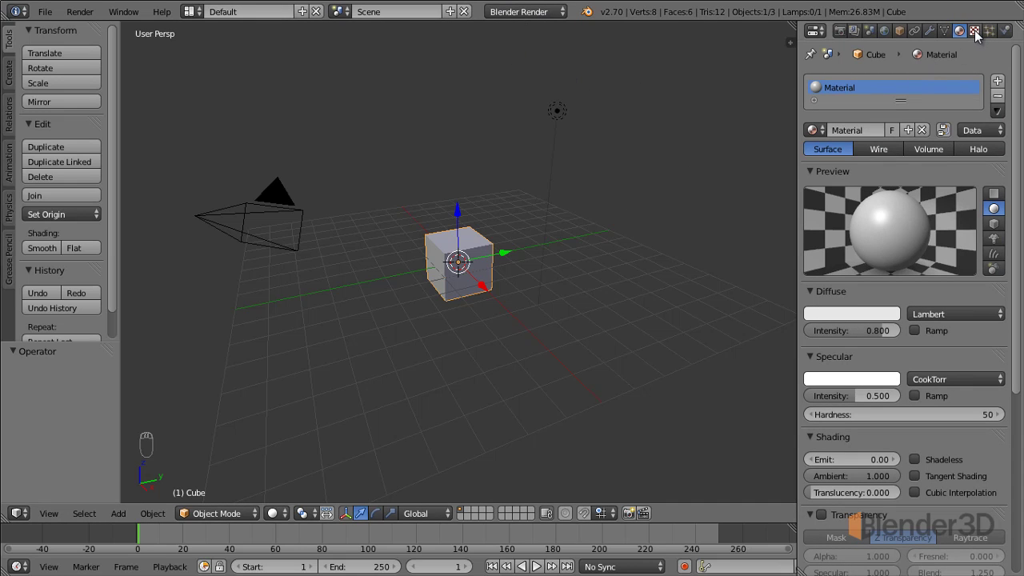
# Step: Set the cube's Tex texture to Image or Movie and browse its Image Mapping and Influence options
pyautogui.click(974, 36)
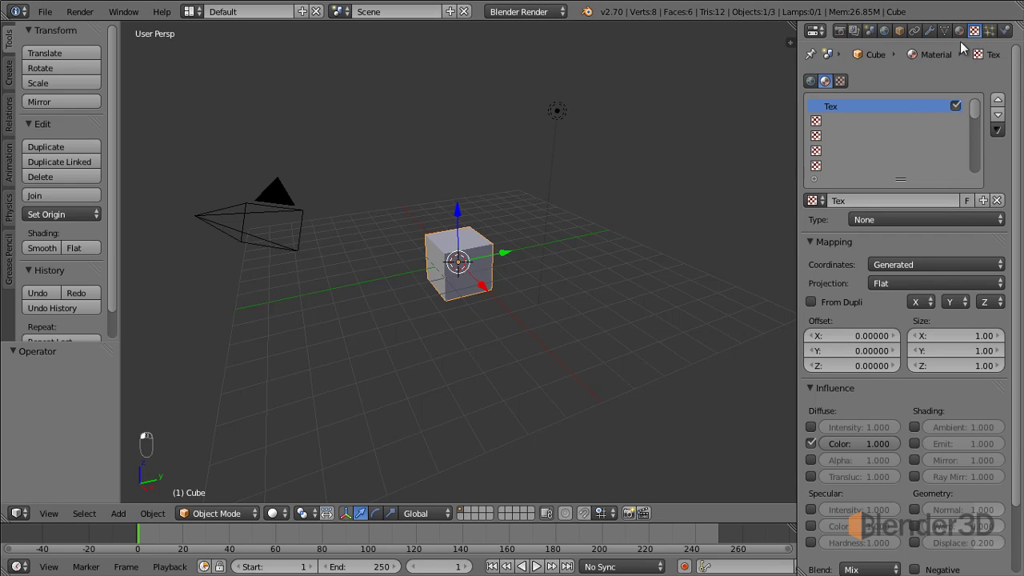
pyautogui.click(977, 39)
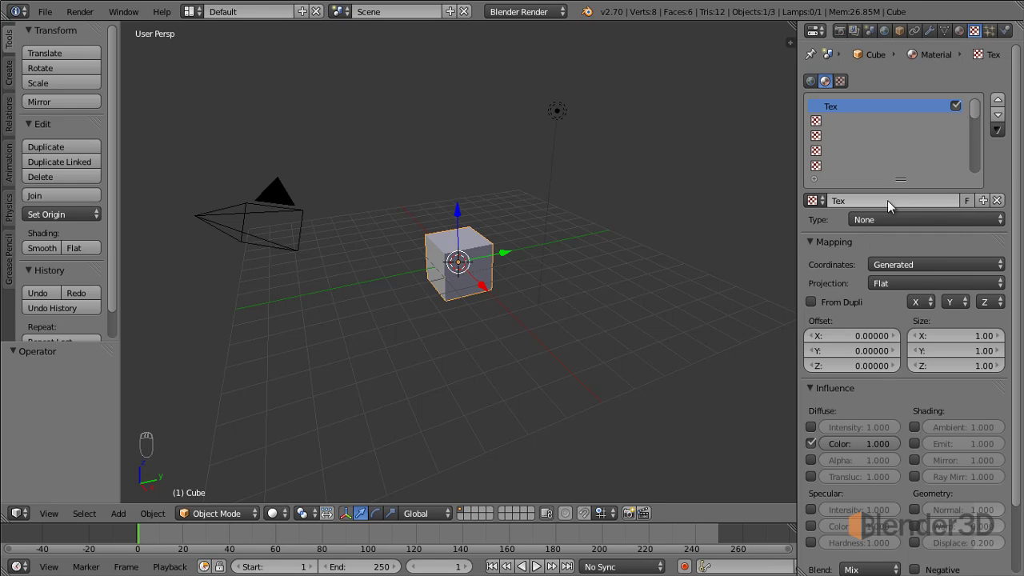
pyautogui.click(910, 228)
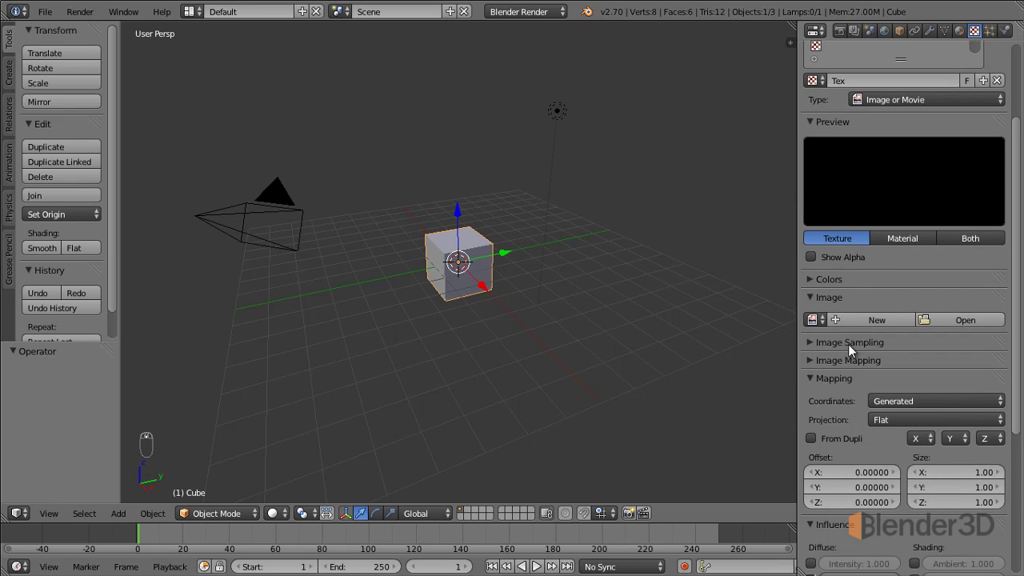
pyautogui.click(844, 367)
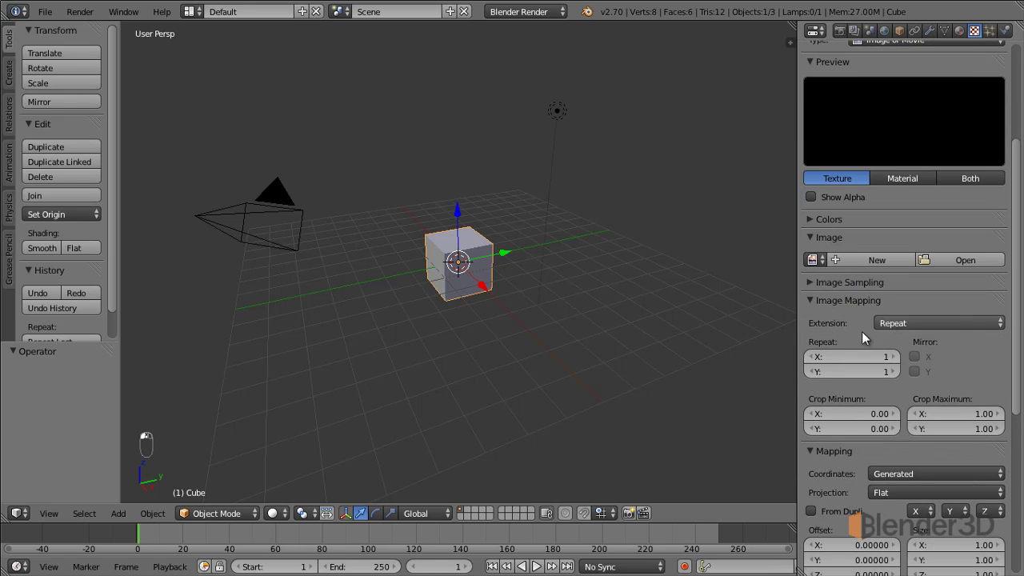
pyautogui.moveTo(978, 409); pyautogui.dragTo(849, 303)
pyautogui.click(849, 304)
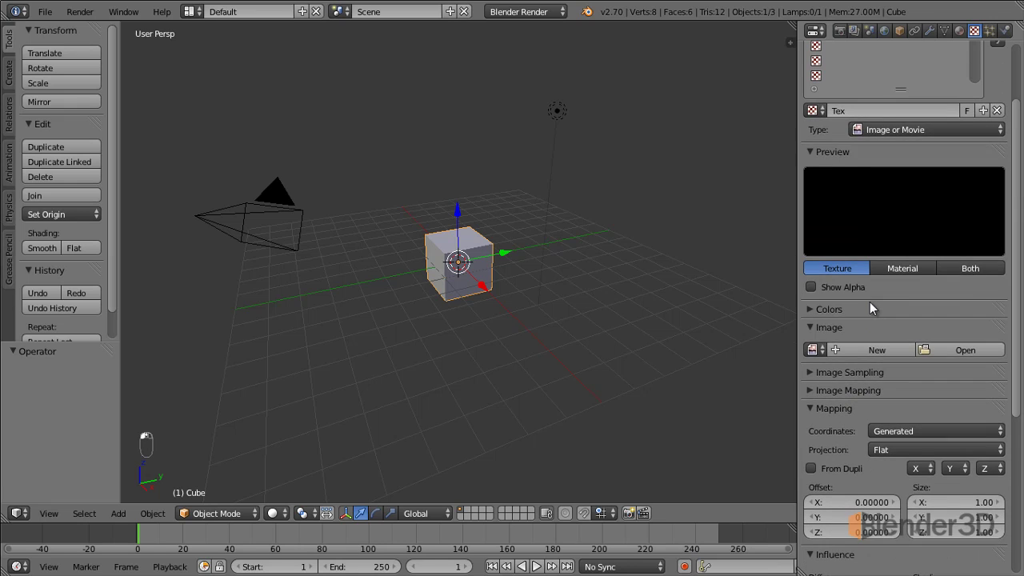
pyautogui.moveTo(872, 308); pyautogui.dragTo(839, 425)
pyautogui.click(839, 425)
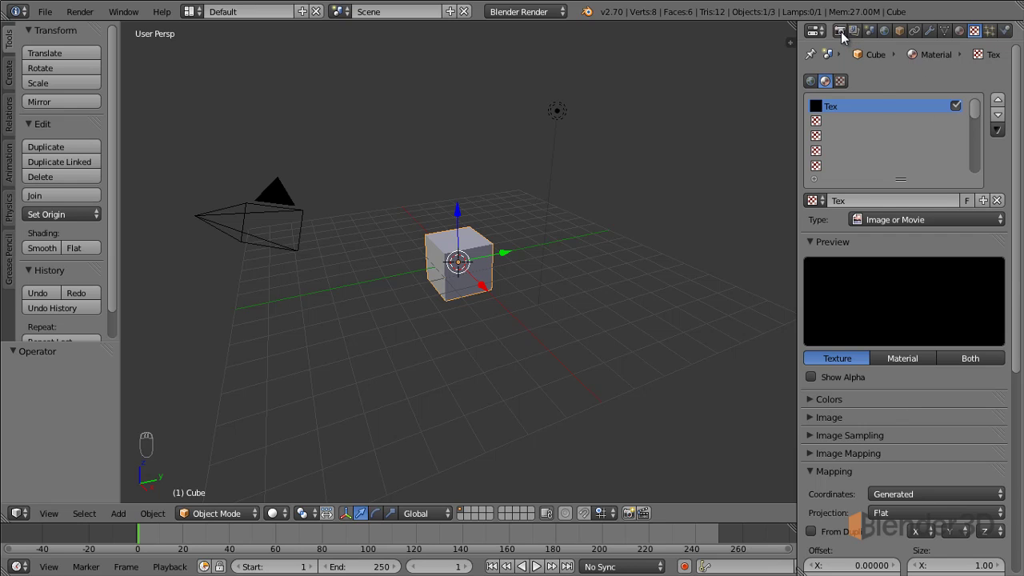
# Step: Browse the Render and Render Layers properties, including the Freestyle line set settings
pyautogui.click(846, 37)
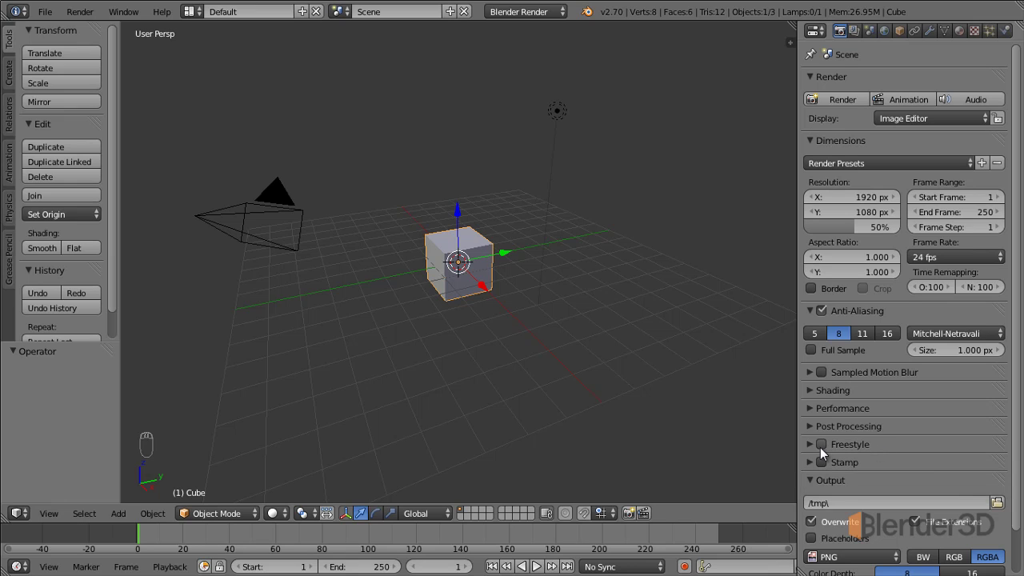
pyautogui.click(858, 34)
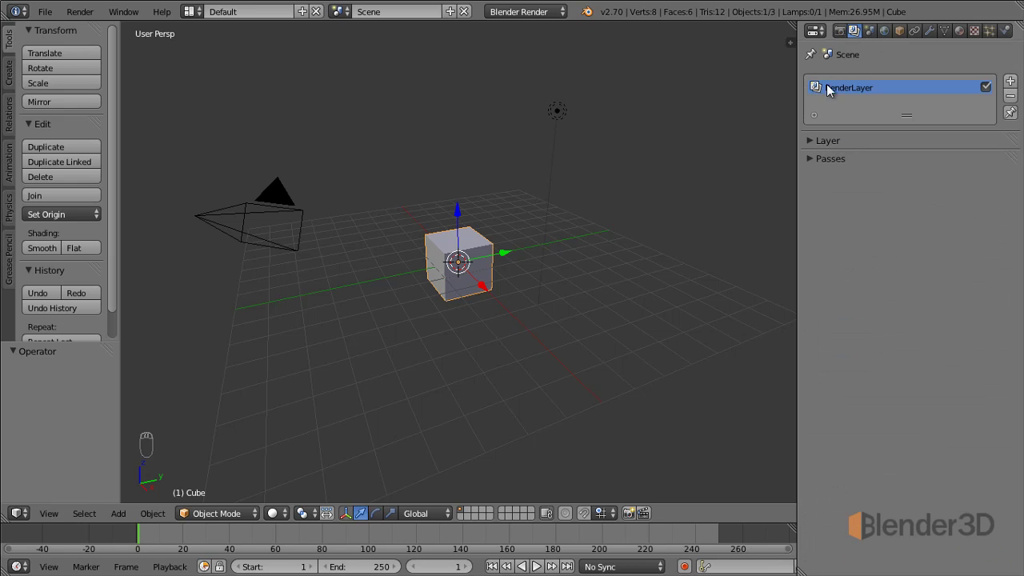
pyautogui.moveTo(827, 149); pyautogui.dragTo(845, 18)
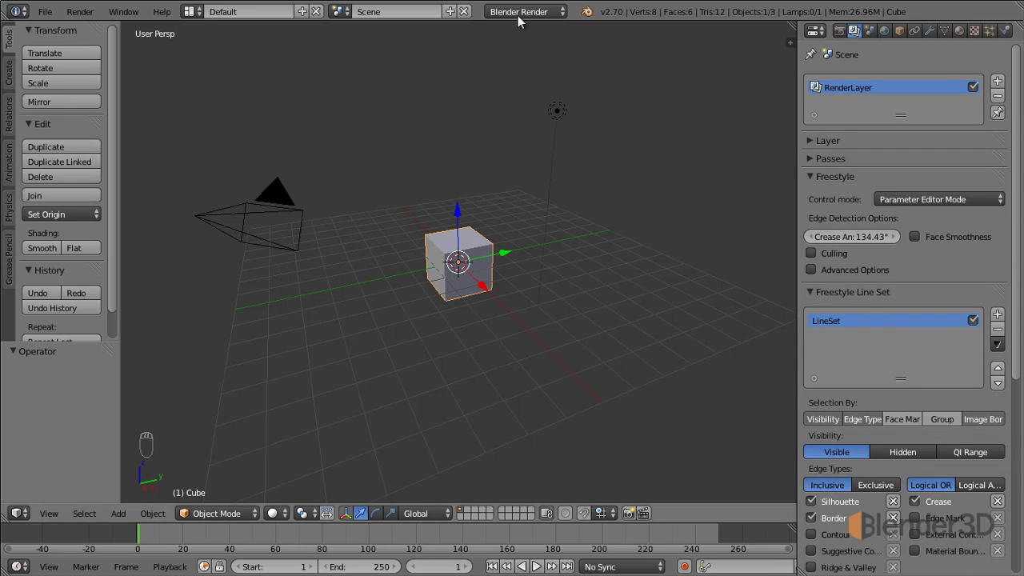
# Step: Under Cycles Render, choose GPU Compute as the render Device instead of CPU
pyautogui.click(842, 33)
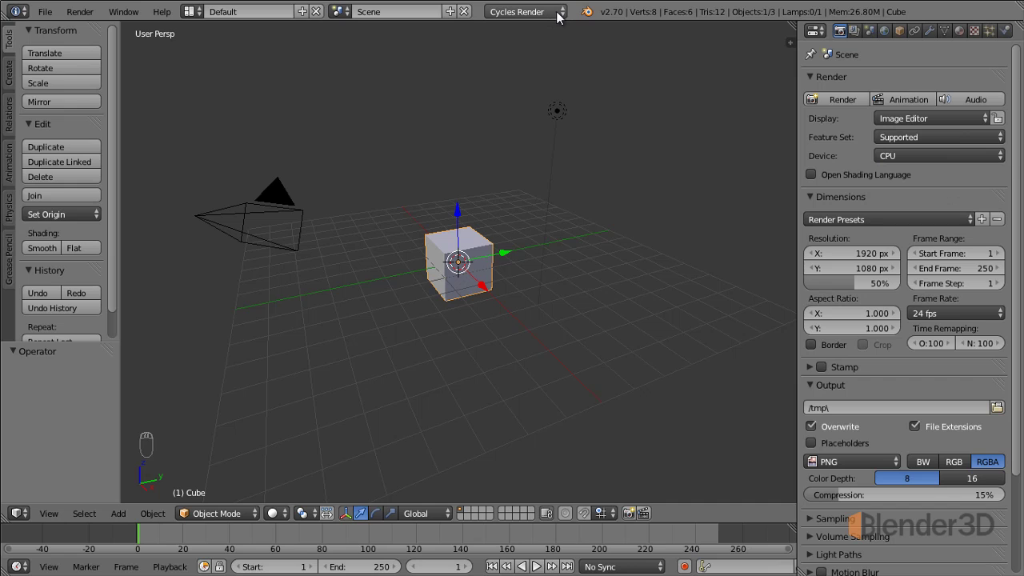
pyautogui.click(561, 20)
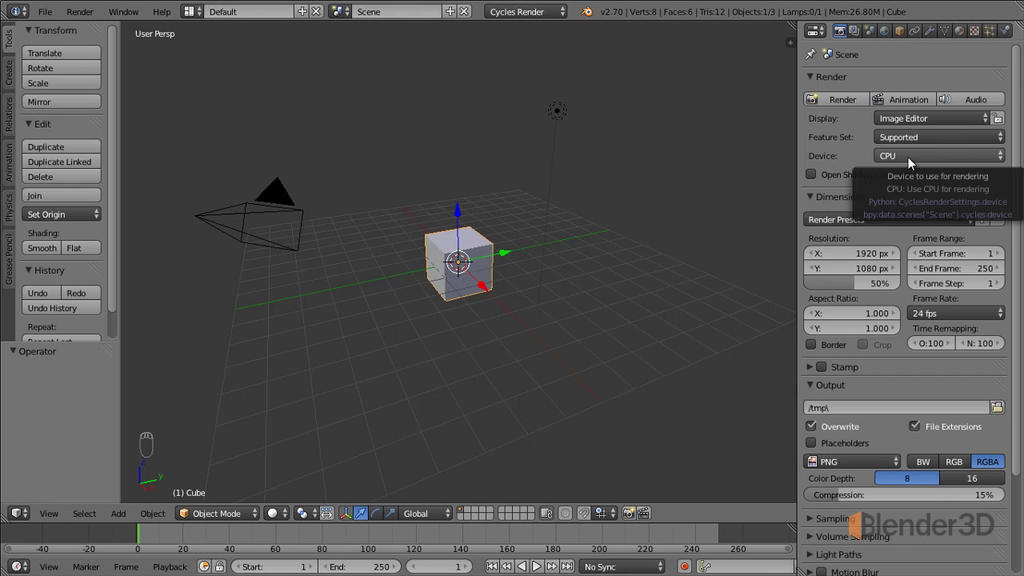
pyautogui.click(912, 165)
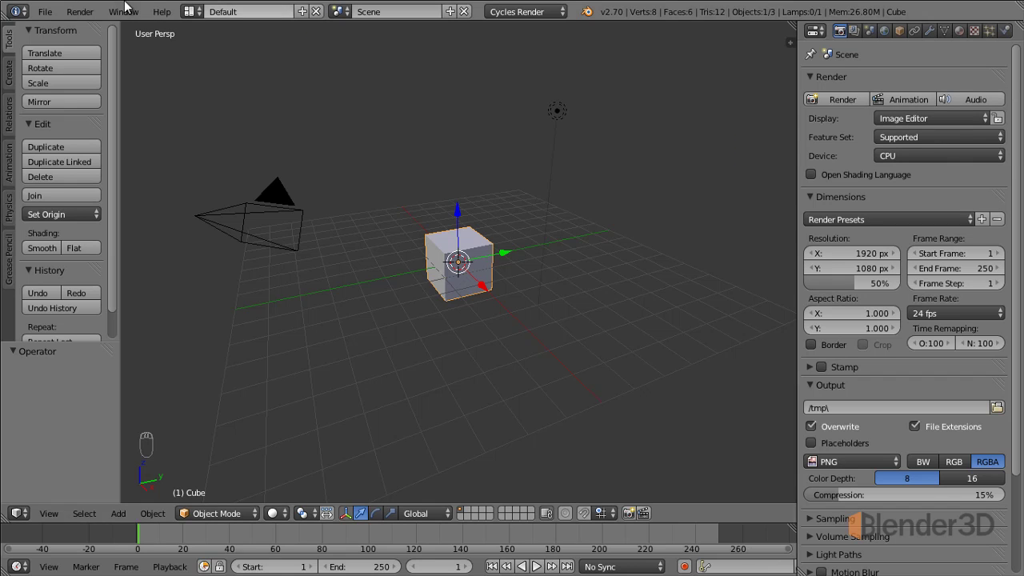
pyautogui.click(946, 162)
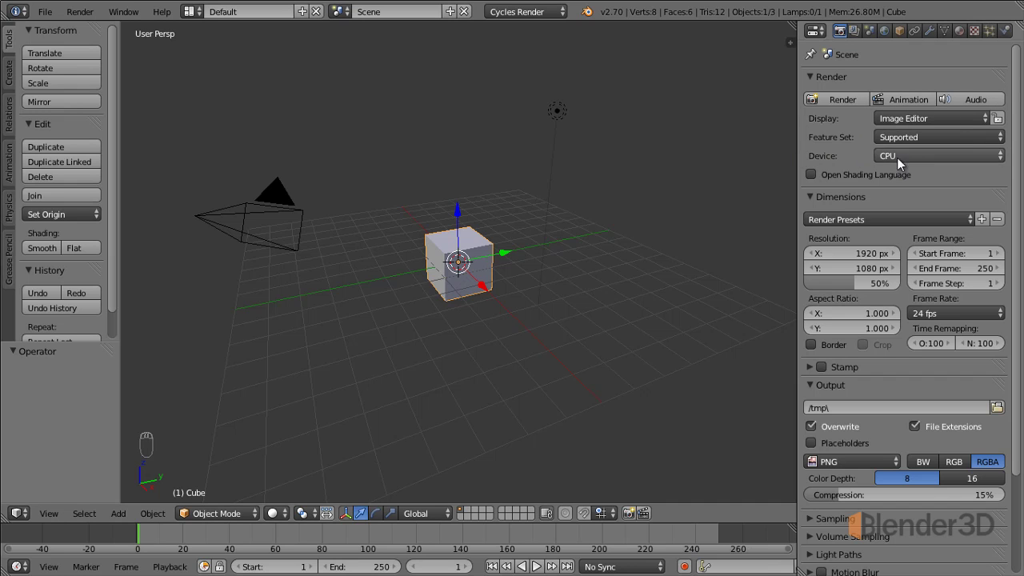
# Step: Leave the Device dropdown and set the engine back to Blender Render
pyautogui.click(921, 162)
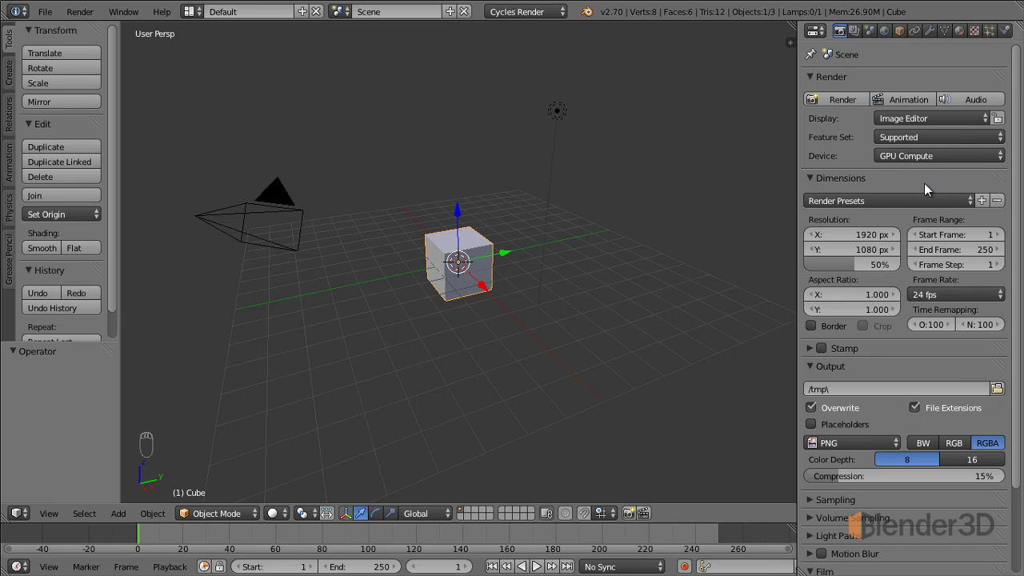
pyautogui.click(526, 18)
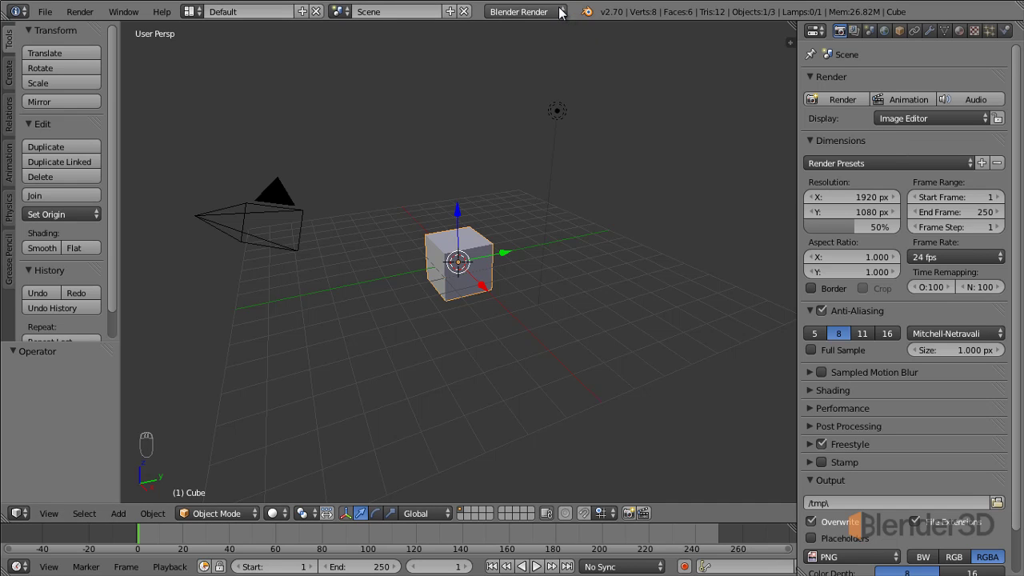
# Step: Select Blender Game as the engine and show the cube's game material settings
pyautogui.click(559, 12)
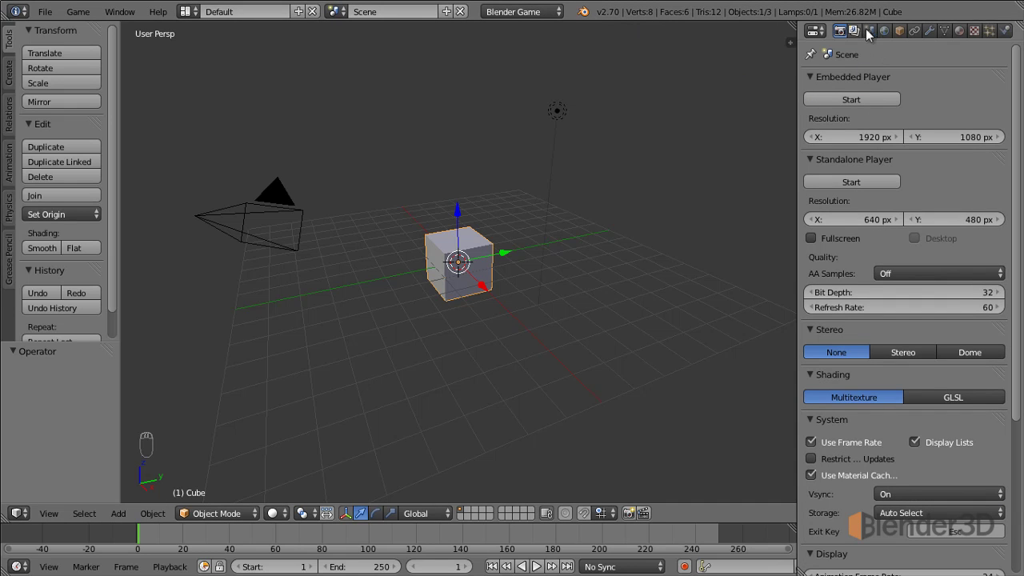
pyautogui.click(960, 35)
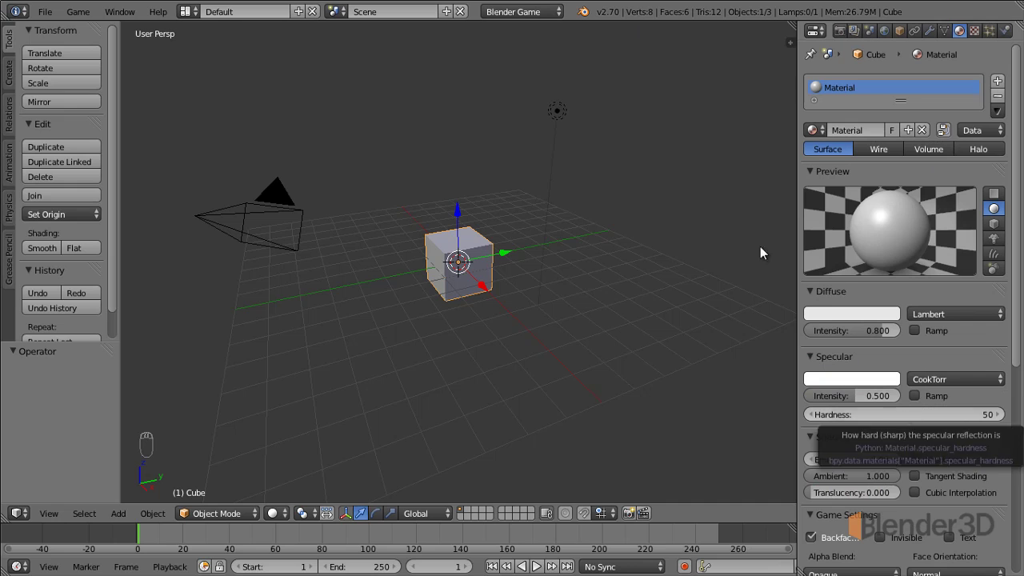
pyautogui.click(541, 19)
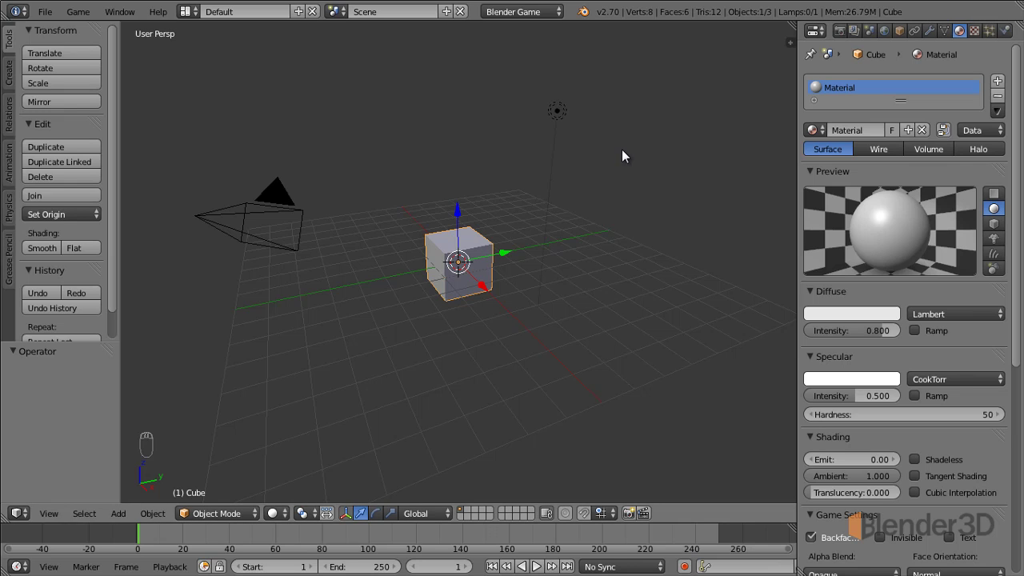
# Step: Switch the engine to Cycles Render, inspect the cube's material, then switch back to Blender Render
pyautogui.click(546, 12)
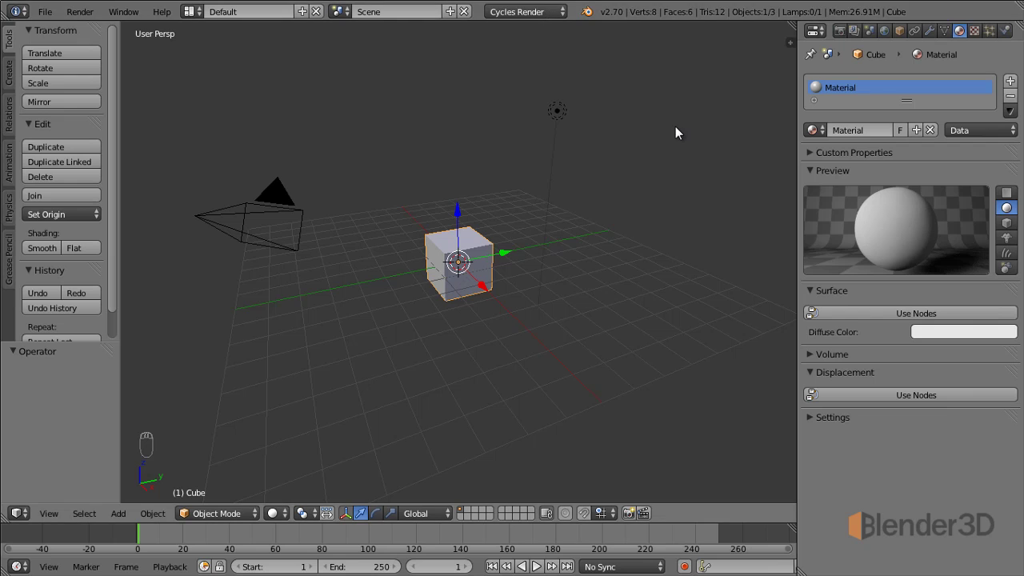
pyautogui.moveTo(552, 21); pyautogui.dragTo(531, 13)
pyautogui.click(530, 13)
pyautogui.middleClick(511, 15)
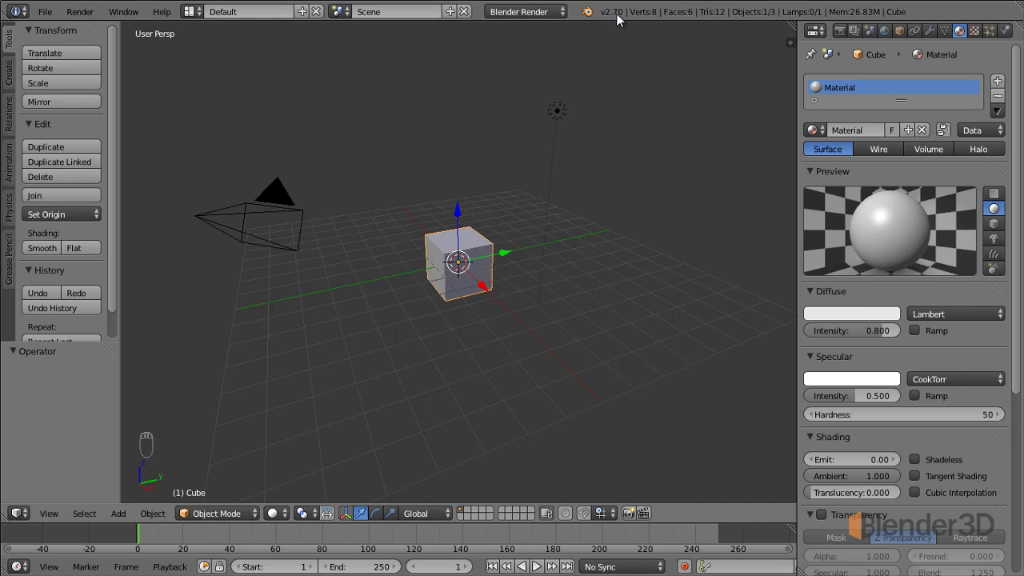
pyautogui.click(548, 18)
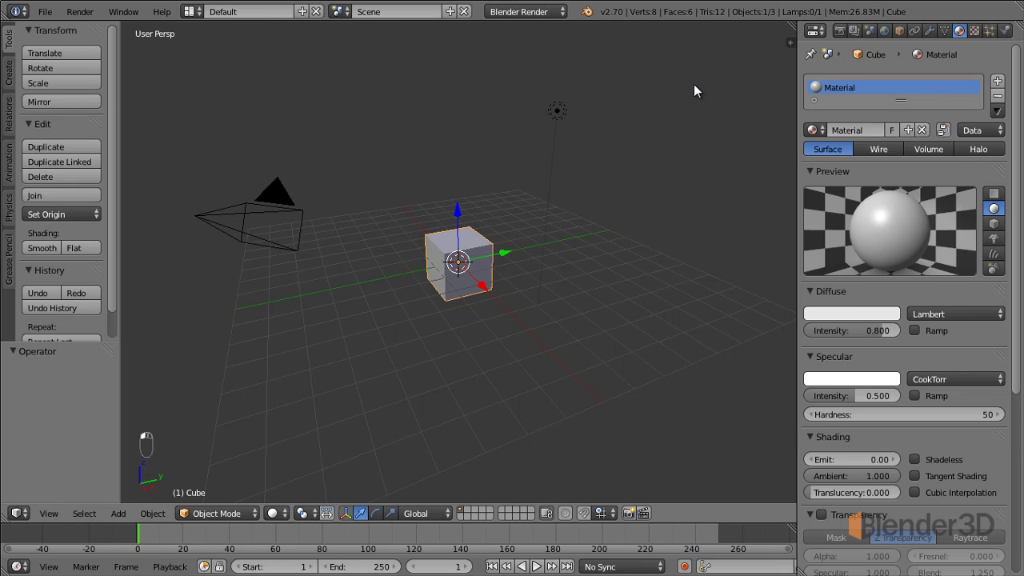
pyautogui.middleClick(698, 93)
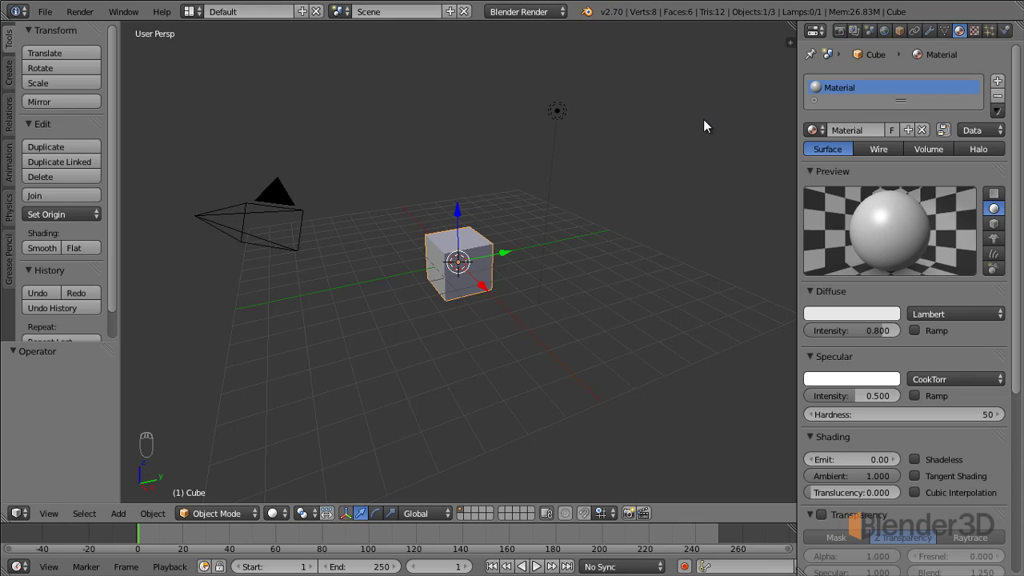
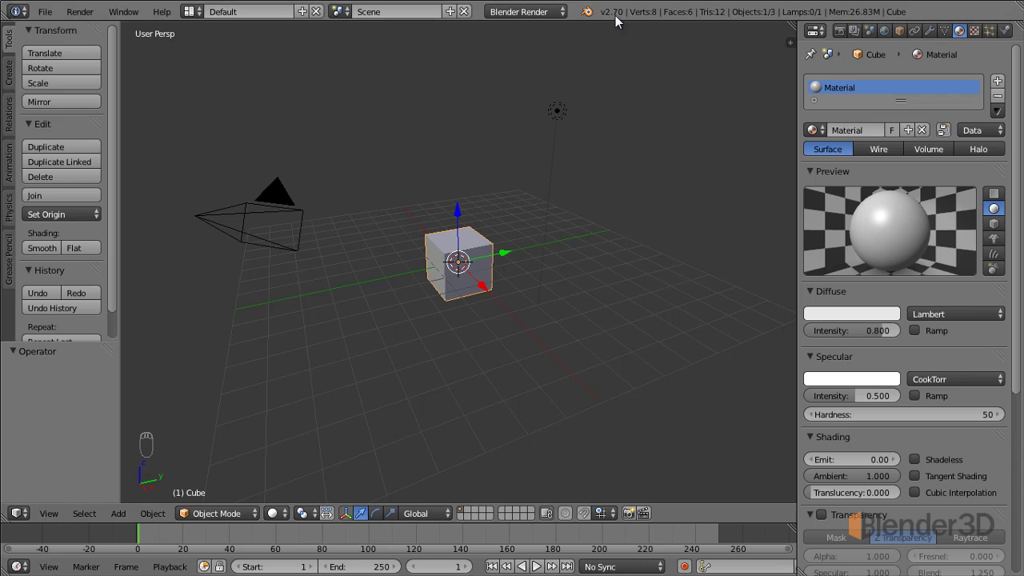
pyautogui.click(541, 13)
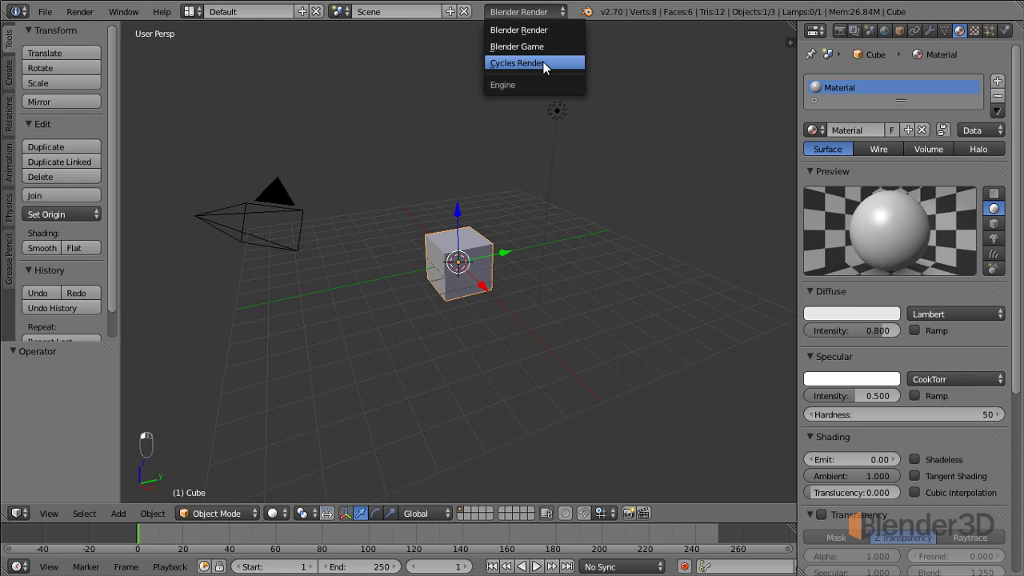
pyautogui.moveTo(702, 142); pyautogui.dragTo(751, 167)
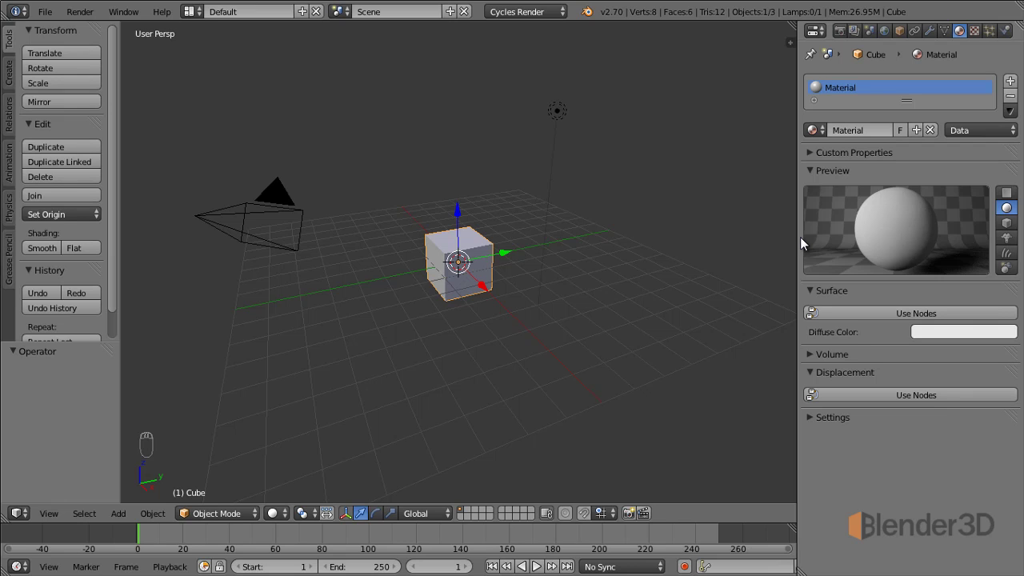
pyautogui.click(565, 16)
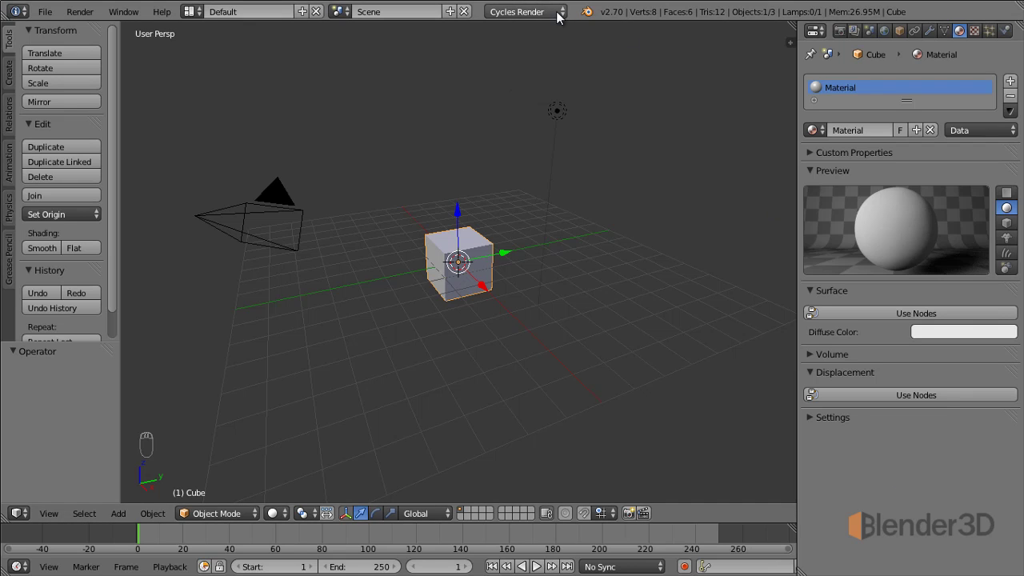
pyautogui.click(561, 20)
pyautogui.click(560, 36)
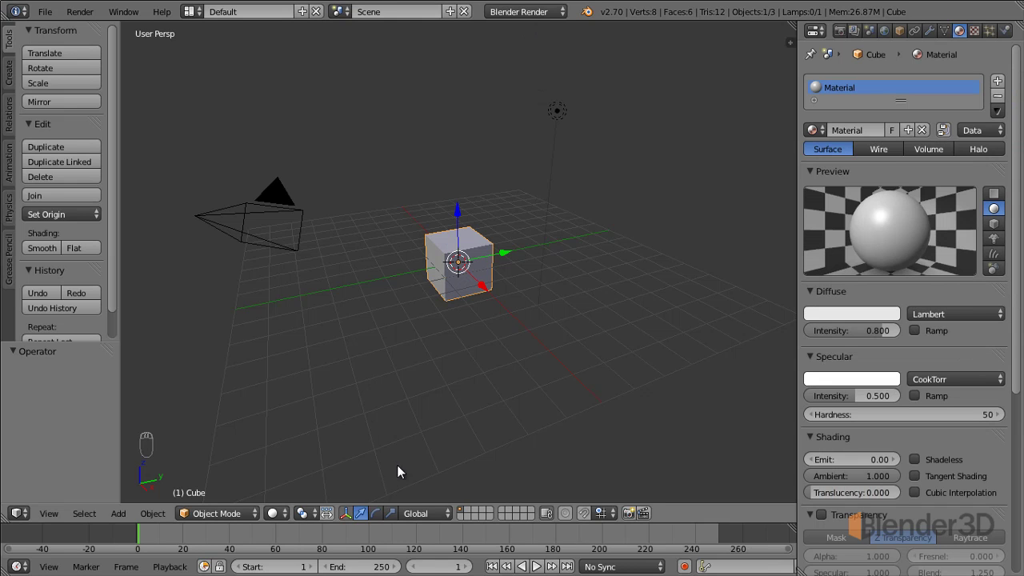
# Step: Preview the cube in Rendered viewport shading, then return to Solid shading
pyautogui.click(285, 522)
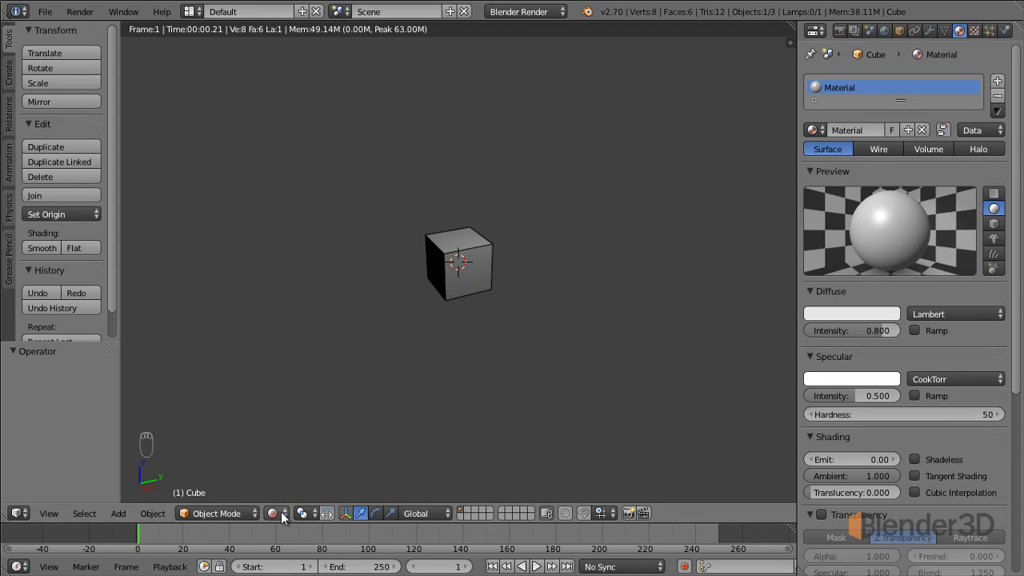
pyautogui.click(284, 515)
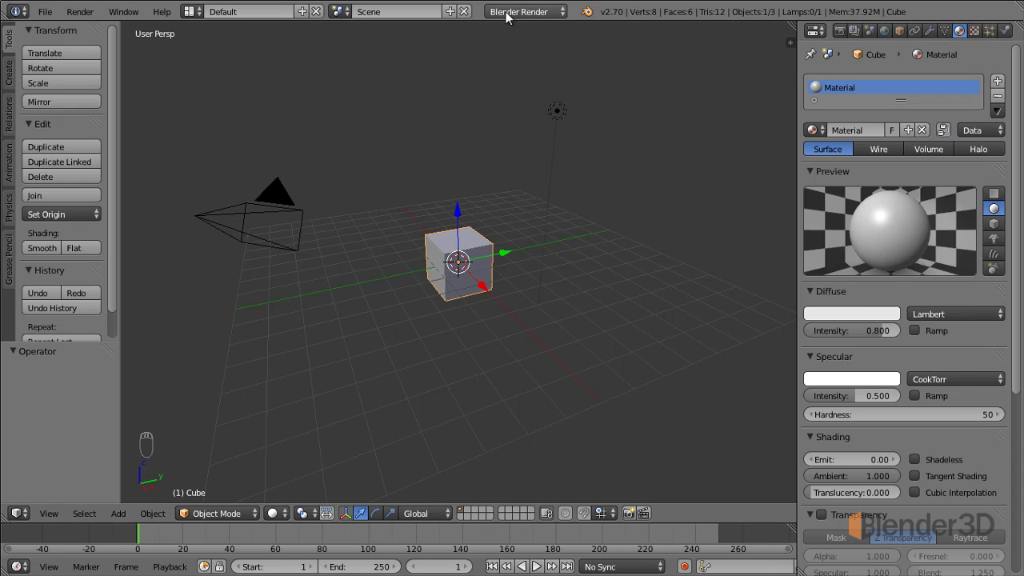
# Step: Switch to Cycles Render and show its render settings with GPU Compute as device
pyautogui.click(559, 17)
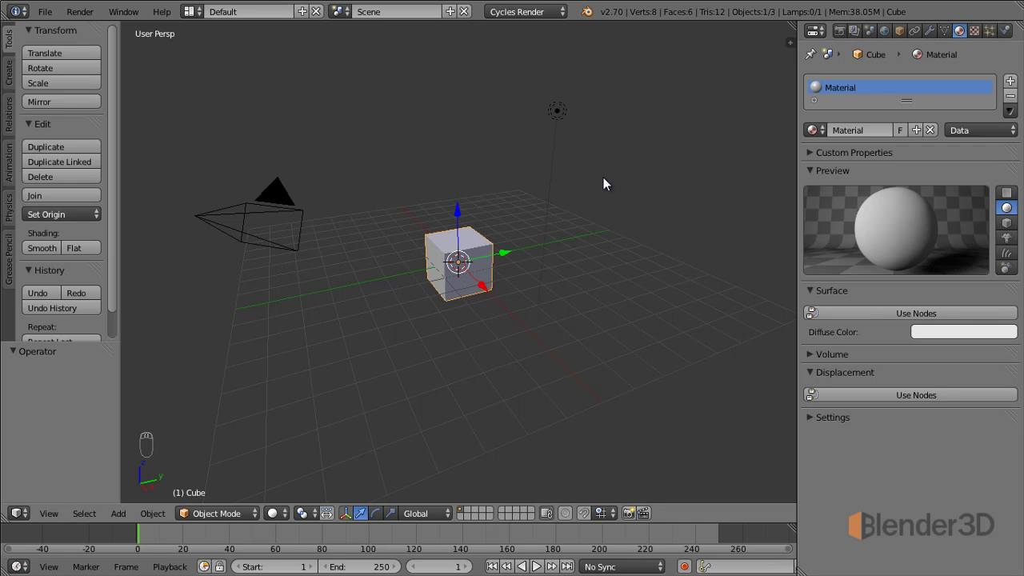
pyautogui.click(838, 35)
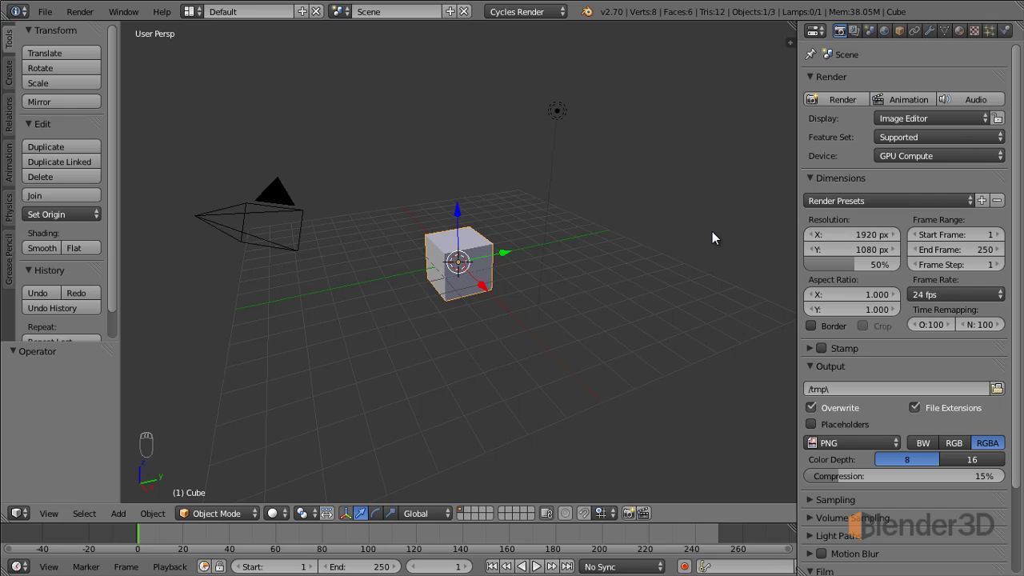
pyautogui.click(546, 15)
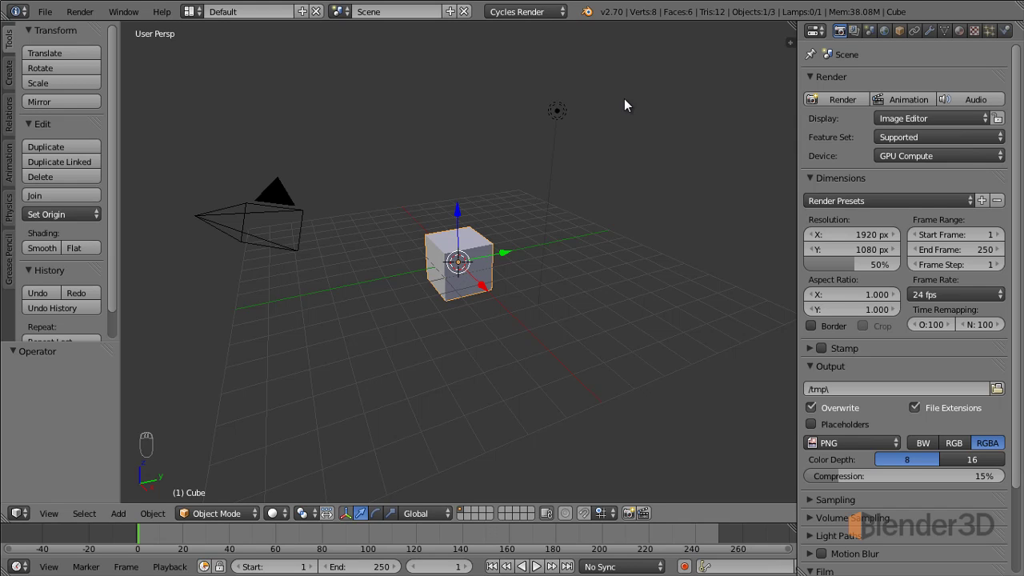
pyautogui.click(556, 17)
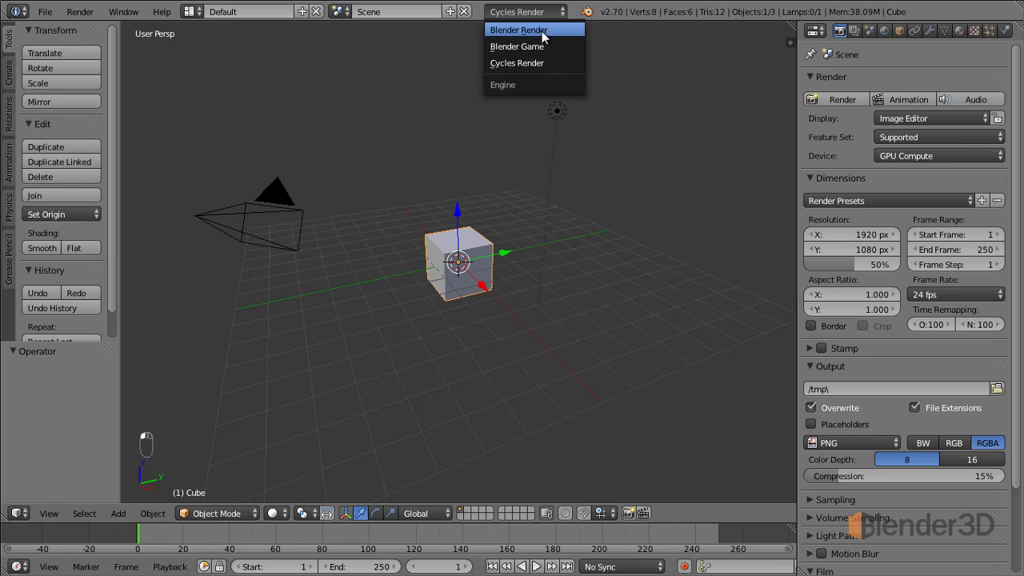